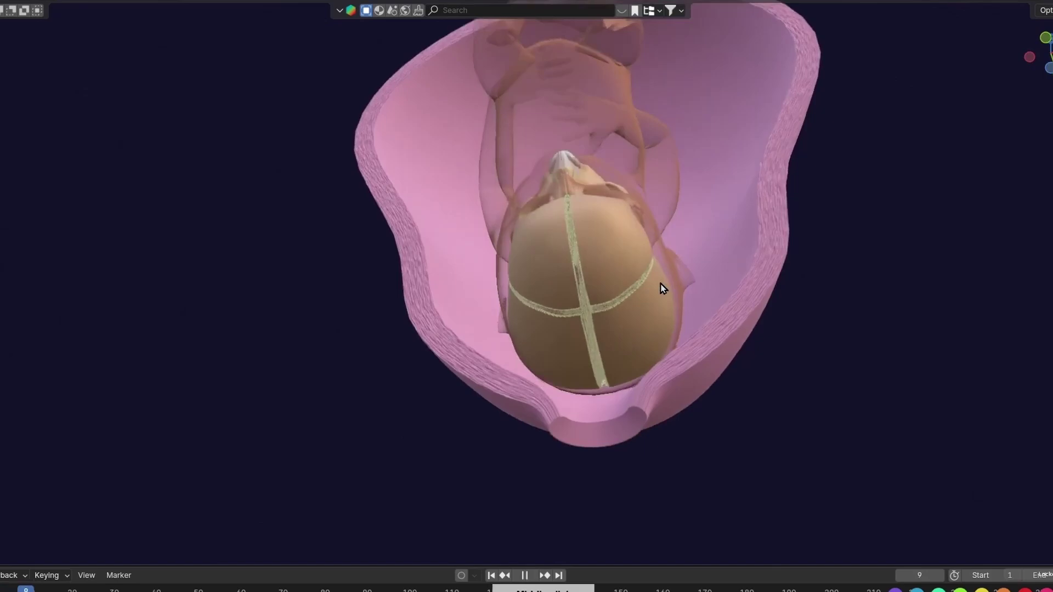
- Orbit the viewport to reveal the somites scene with paired block columns beside the blue embryo
{"action": "middle_click", "coordinate": [655, 309]}
{"action": "middle_click", "coordinate": [610, 378]}
- Orbit through the dermomyotome and fetal skull scenes, settling on the vertebral column model
{"action": "middle_click", "coordinate": [565, 306]}
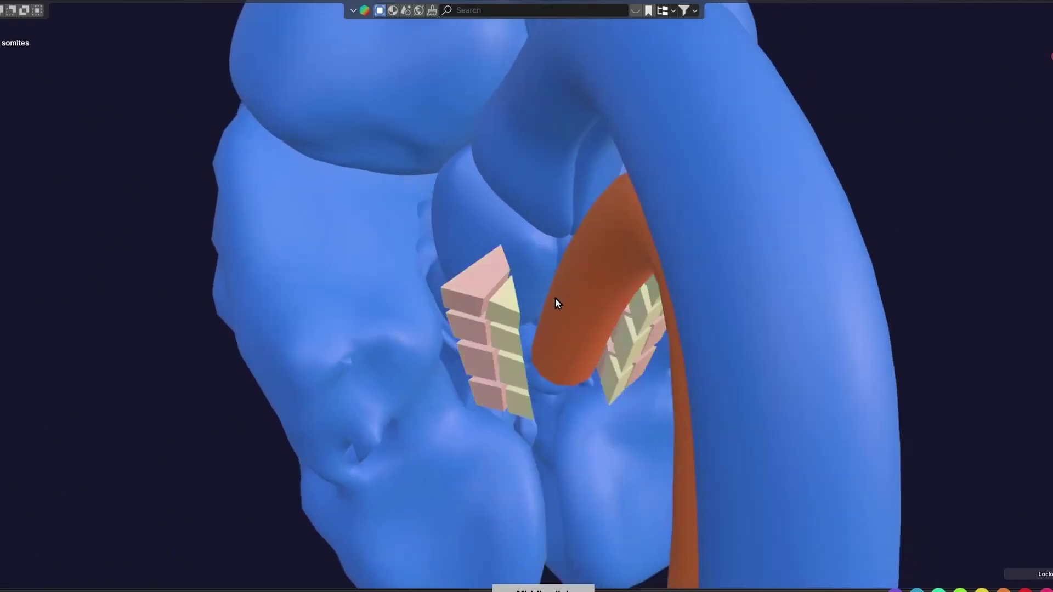
{"action": "middle_click", "coordinate": [600, 323]}
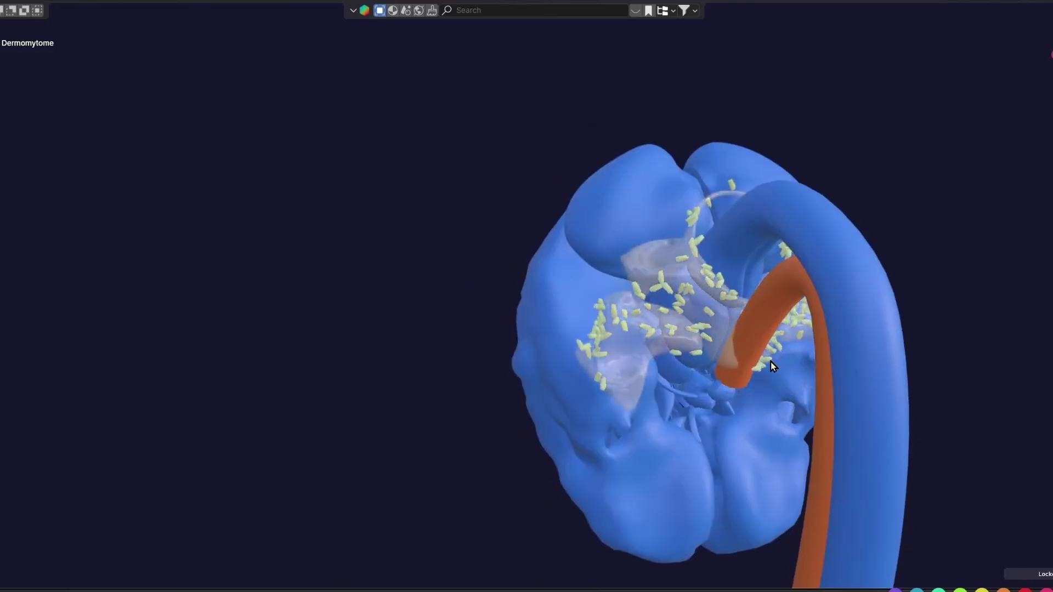
{"action": "middle_click", "coordinate": [794, 333]}
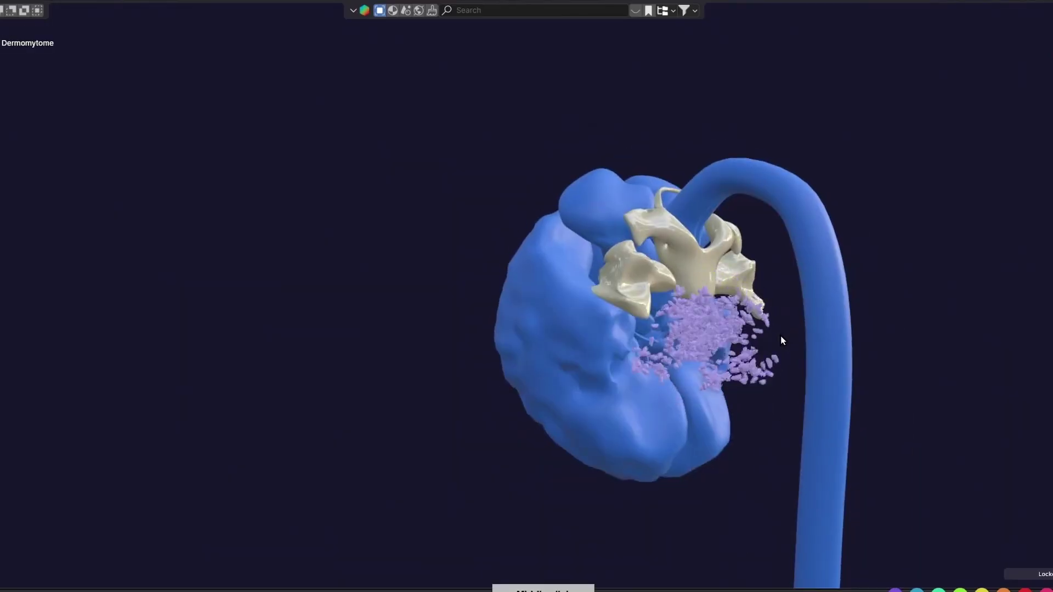
{"action": "middle_click", "coordinate": [766, 357]}
{"action": "middle_click", "coordinate": [646, 343]}
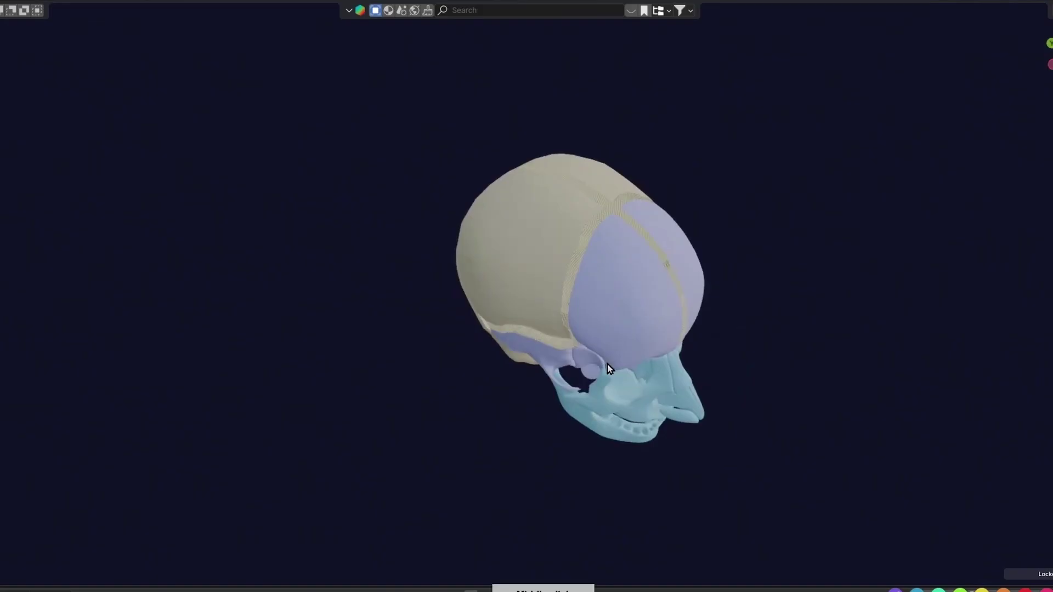